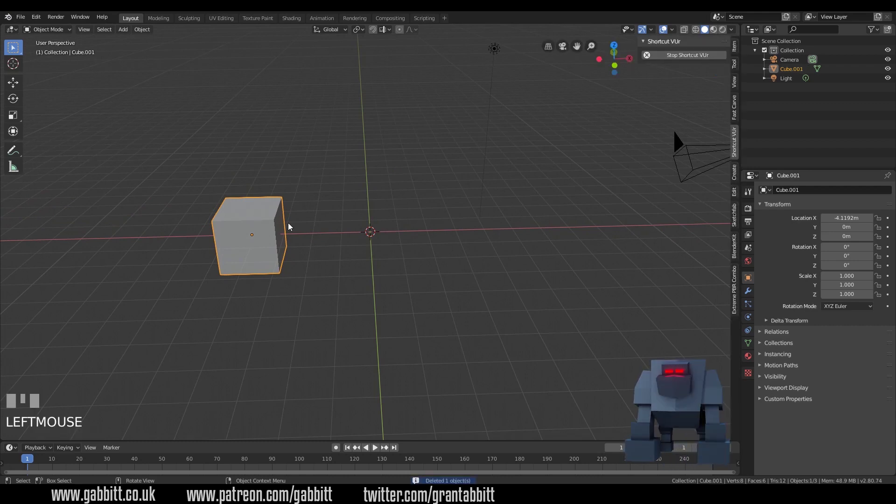
Duplicate the cube twice to stack a three-cube column along Z.
{"action": "key", "text": "shift+d"}
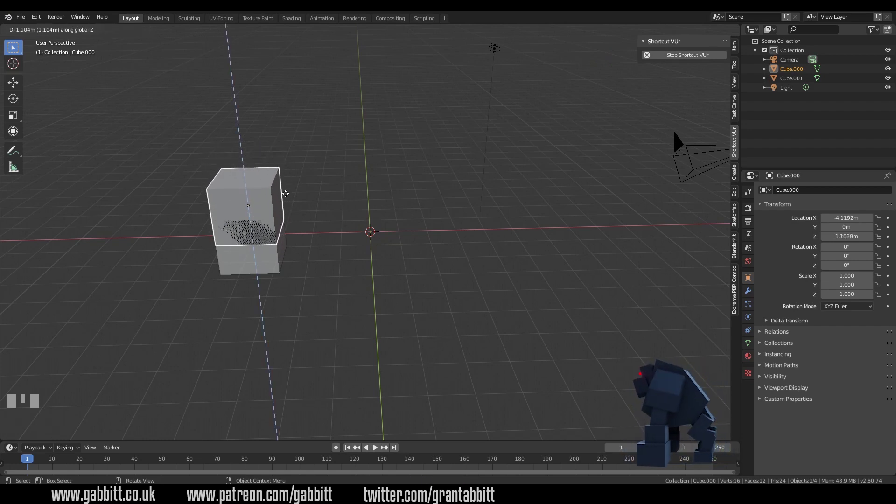
{"action": "left_click", "coordinate": [288, 192]}
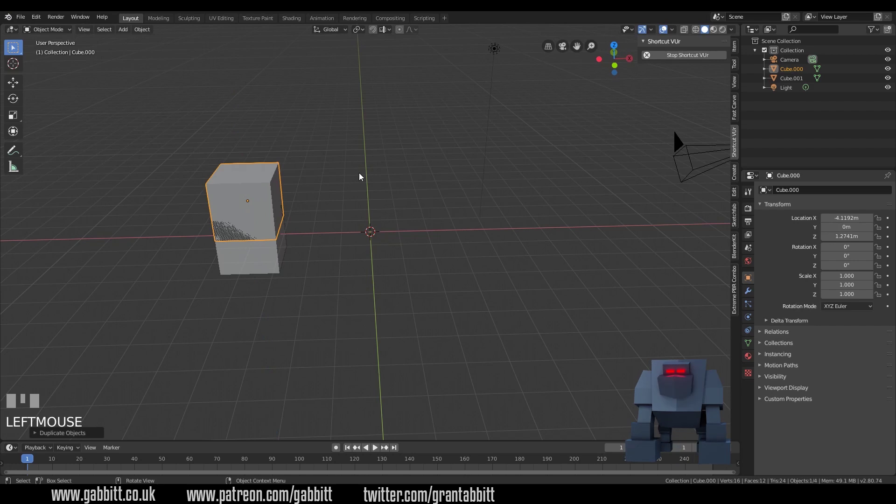
{"action": "key", "text": "s"}
{"action": "left_click_drag", "start_coordinate": [268, 210], "coordinate": [375, 186]}
{"action": "key", "text": "shift+d"}
{"action": "left_click", "coordinate": [375, 186]}
Tilt the top block back about 12 degrees, shrink it and stretch it taller.
{"action": "key", "text": "r"}
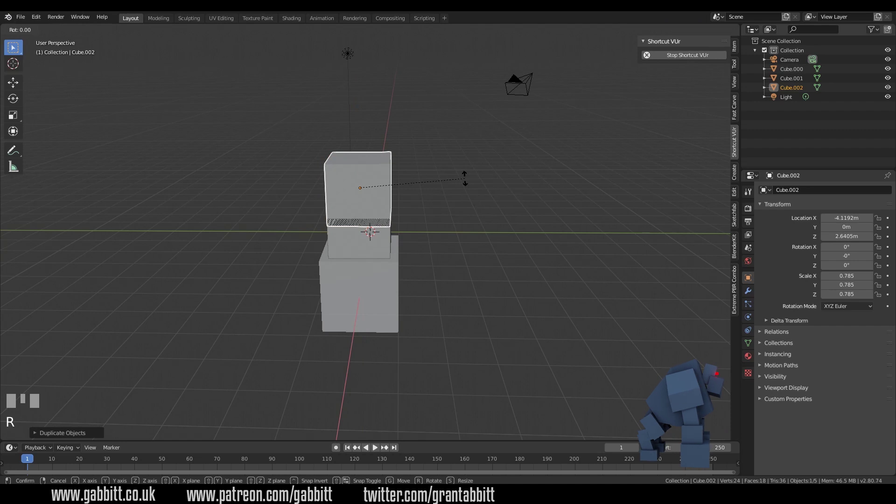
{"action": "left_click", "coordinate": [459, 162]}
{"action": "key", "text": "s"}
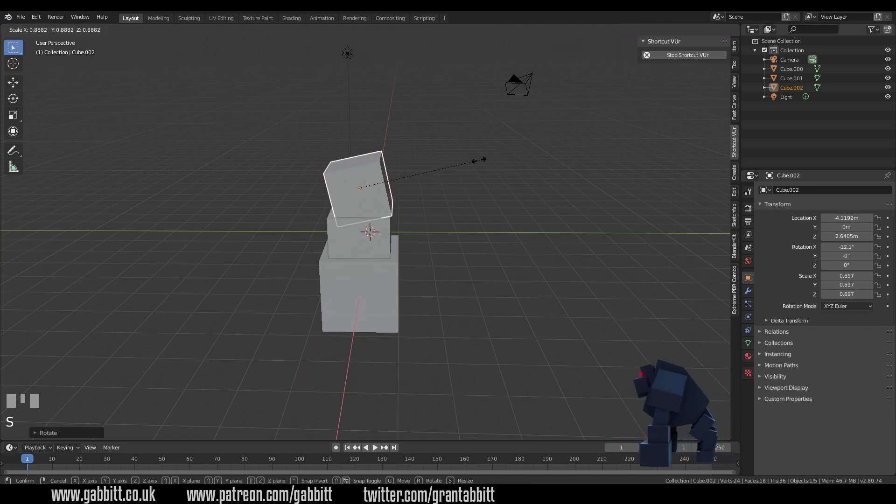
{"action": "left_click", "coordinate": [447, 170]}
{"action": "key", "text": "s"}
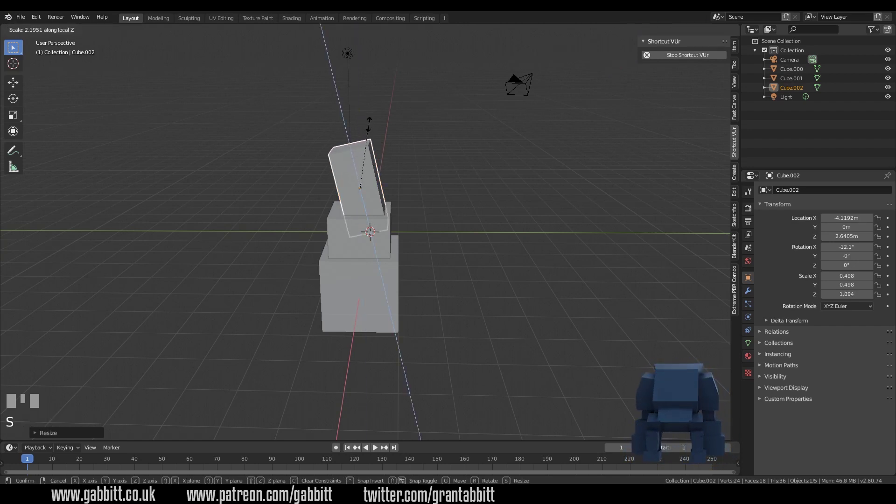
Show the Item transform sidebar and nudge the top block forward along its local Y.
{"action": "left_click", "coordinate": [363, 125]}
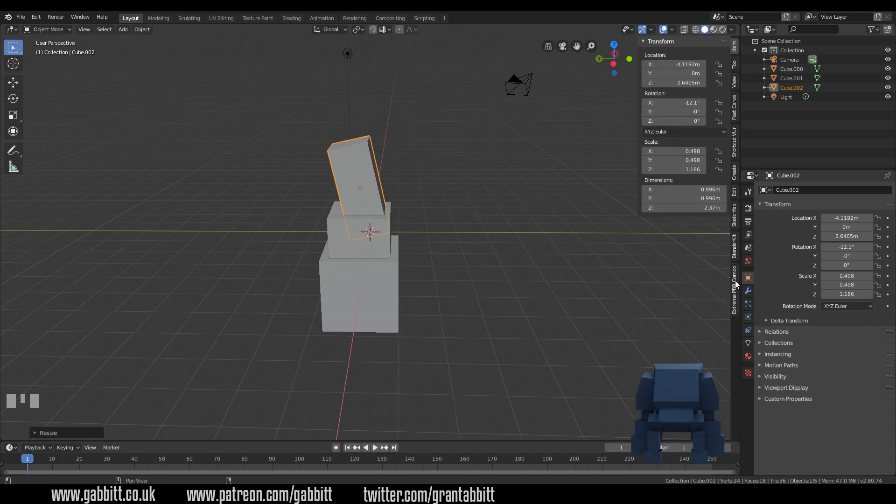
{"action": "key", "text": "n"}
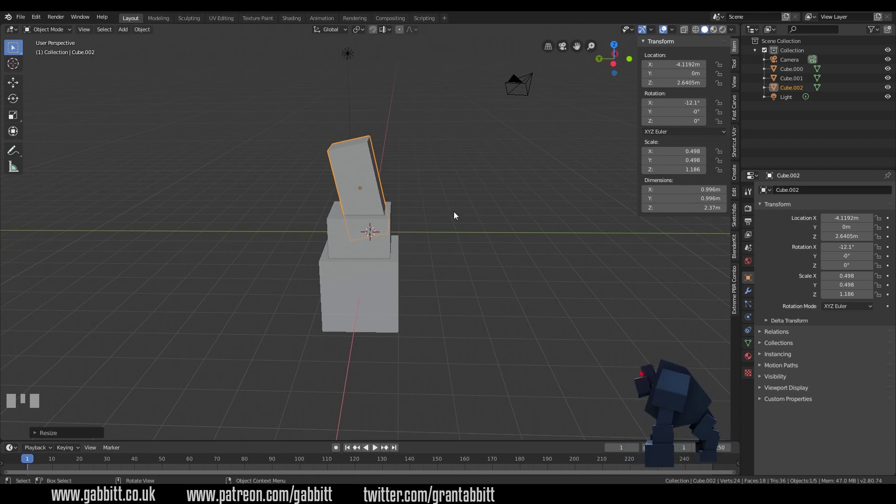
{"action": "left_click", "coordinate": [373, 187]}
{"action": "key", "text": "g"}
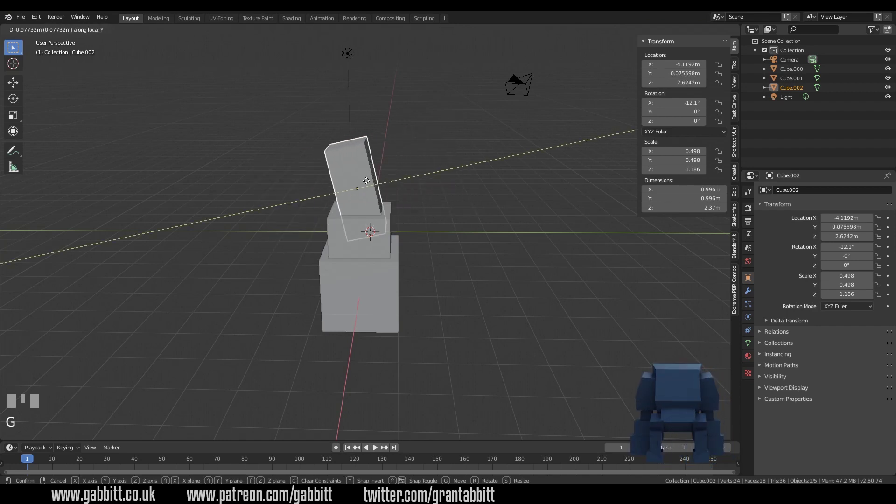
{"action": "left_click", "coordinate": [369, 184]}
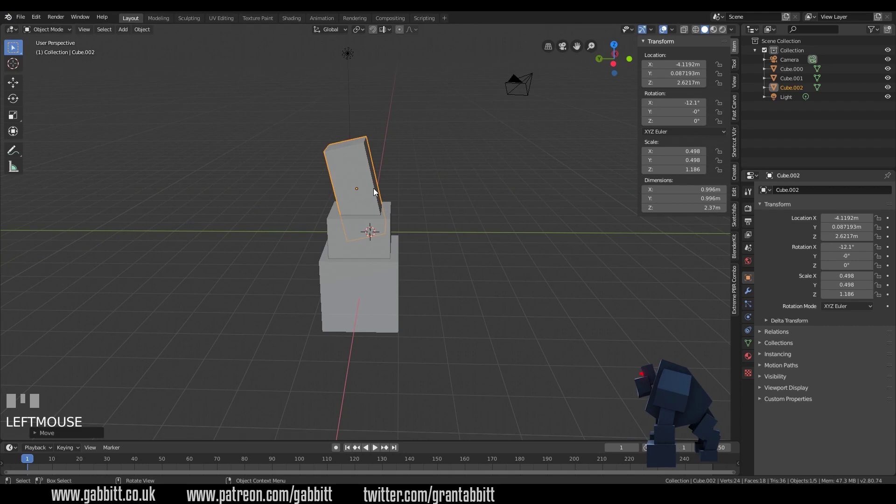
{"action": "key", "text": "g"}
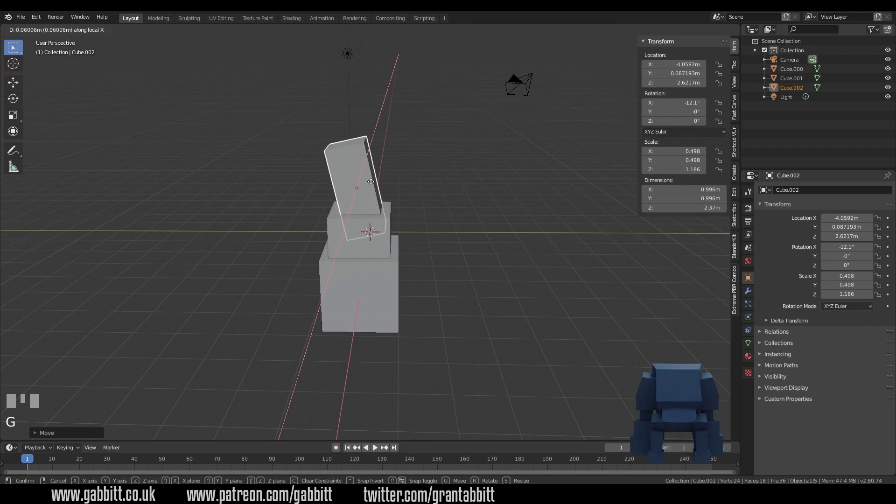
{"action": "right_click", "coordinate": [378, 198]}
Lower the top block slightly on the stack and adjust it along its own axis.
{"action": "key", "text": "g"}
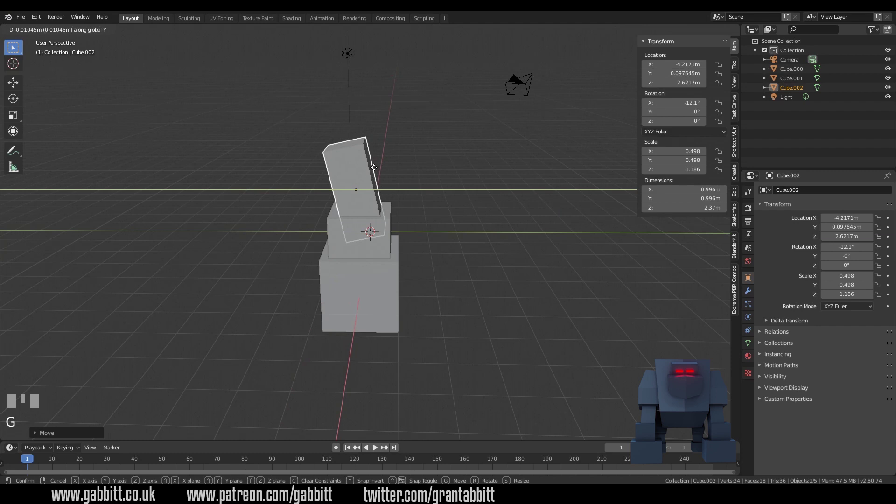
{"action": "left_click", "coordinate": [379, 171]}
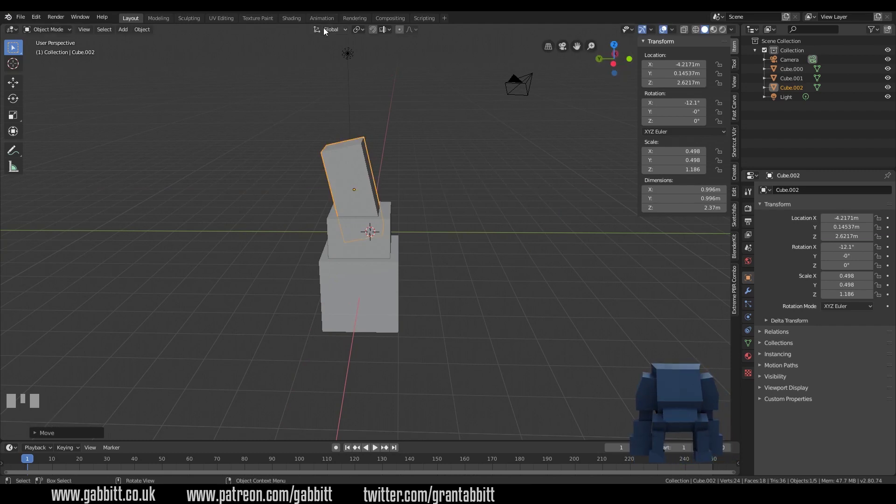
{"action": "left_click_drag", "start_coordinate": [331, 30], "coordinate": [366, 179]}
{"action": "right_click", "coordinate": [366, 179]}
{"action": "key", "text": "g"}
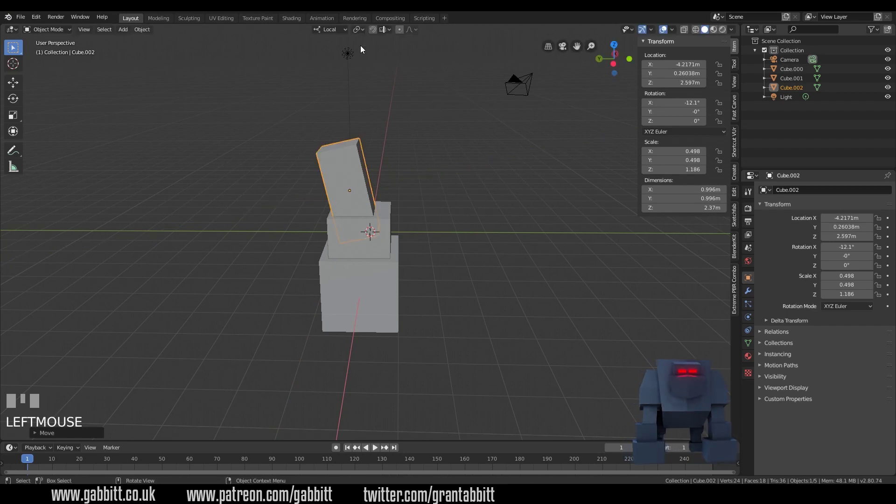
{"action": "left_click_drag", "start_coordinate": [349, 33], "coordinate": [505, 269]}
{"action": "left_click_drag", "start_coordinate": [505, 269], "coordinate": [272, 207]}
{"action": "left_click", "coordinate": [272, 207]}
{"action": "left_click_drag", "start_coordinate": [279, 232], "coordinate": [298, 223]}
{"action": "key", "text": "shift+d"}
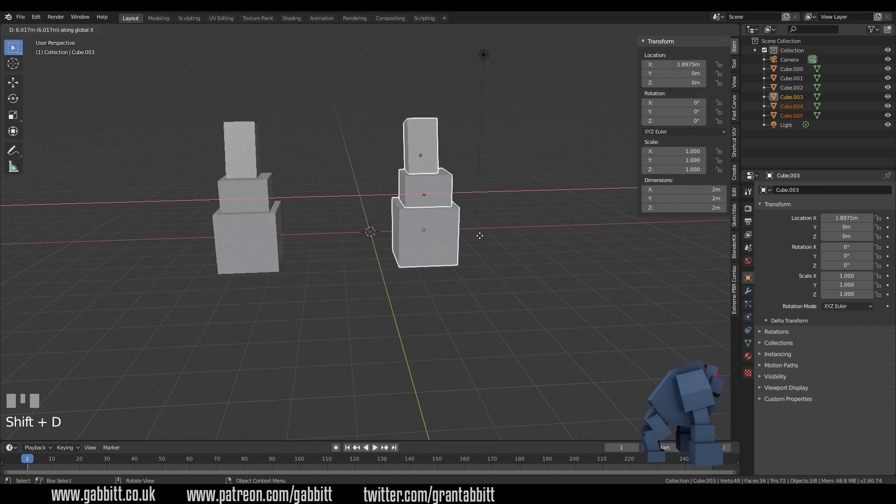
{"action": "left_click", "coordinate": [526, 239]}
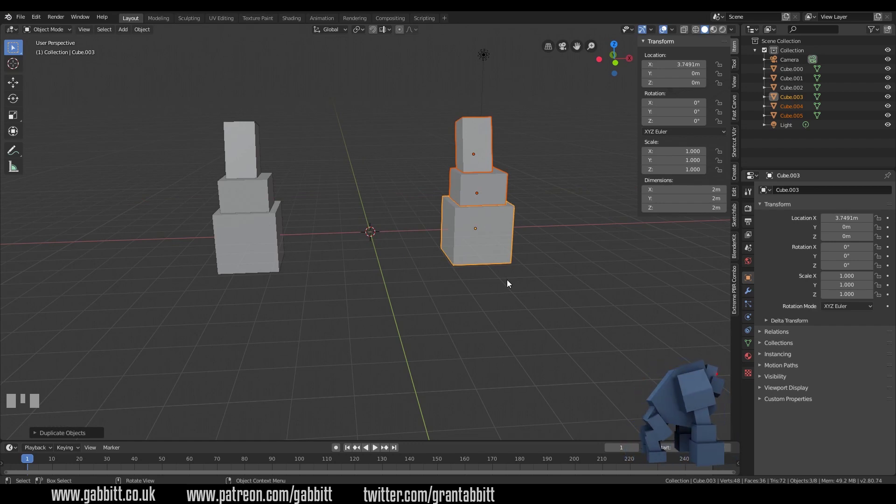
{"action": "left_click_drag", "start_coordinate": [343, 225], "coordinate": [463, 225]}
Add a new cube, scale it about 1.85 times and raise it above the origin beside the stack.
{"action": "key", "text": "shift+a"}
{"action": "key", "text": "s"}
{"action": "left_click", "coordinate": [463, 226]}
{"action": "key", "text": "g"}
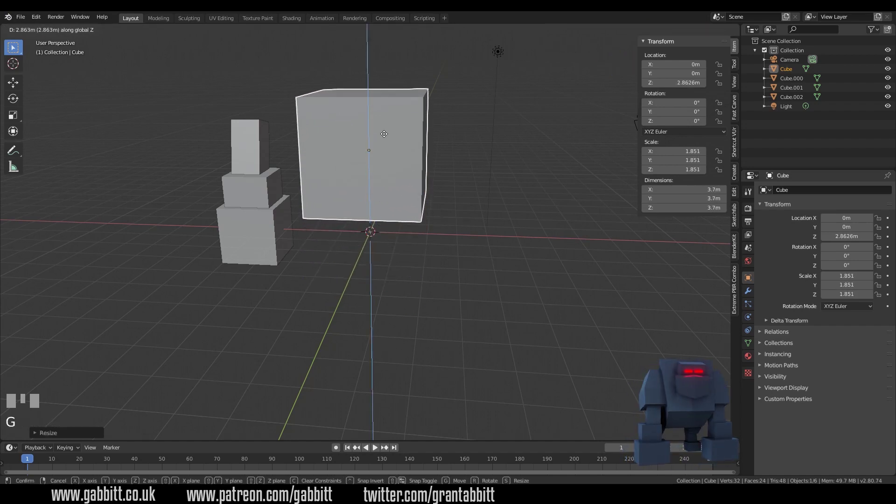
{"action": "left_click", "coordinate": [389, 126]}
Tilt the big cube back about 16 degrees around X.
{"action": "left_click_drag", "start_coordinate": [344, 221], "coordinate": [505, 128]}
{"action": "key", "text": "r"}
{"action": "left_click", "coordinate": [505, 128]}
{"action": "left_click_drag", "start_coordinate": [422, 224], "coordinate": [754, 296]}
Enter Edit Mode and start moving the cube's geometry off-centre to the left.
{"action": "key", "text": "Tab"}
{"action": "left_click", "coordinate": [754, 296]}
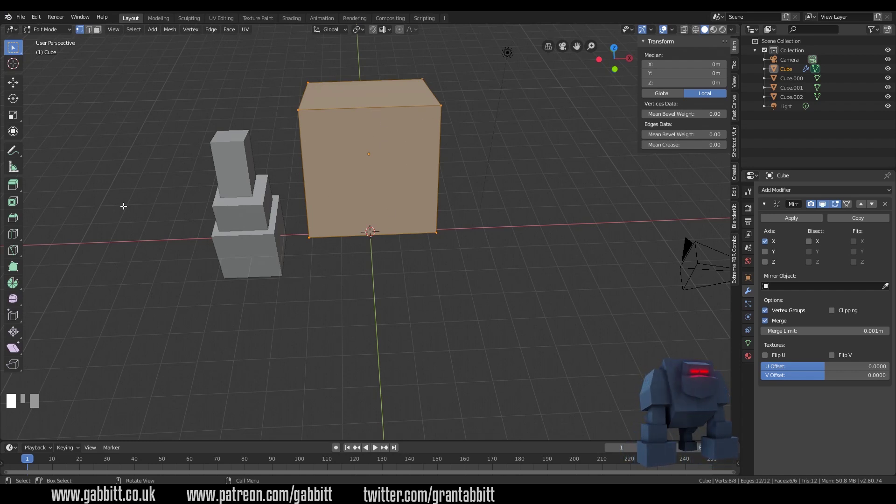
{"action": "key", "text": "g"}
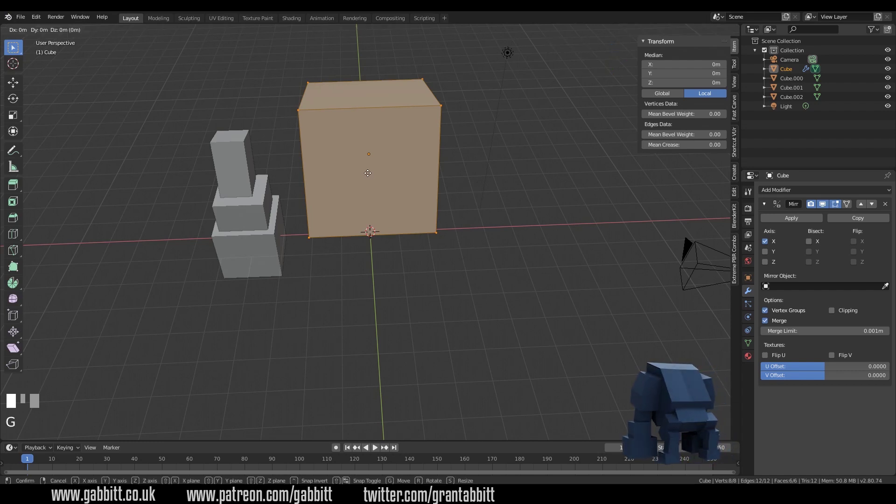
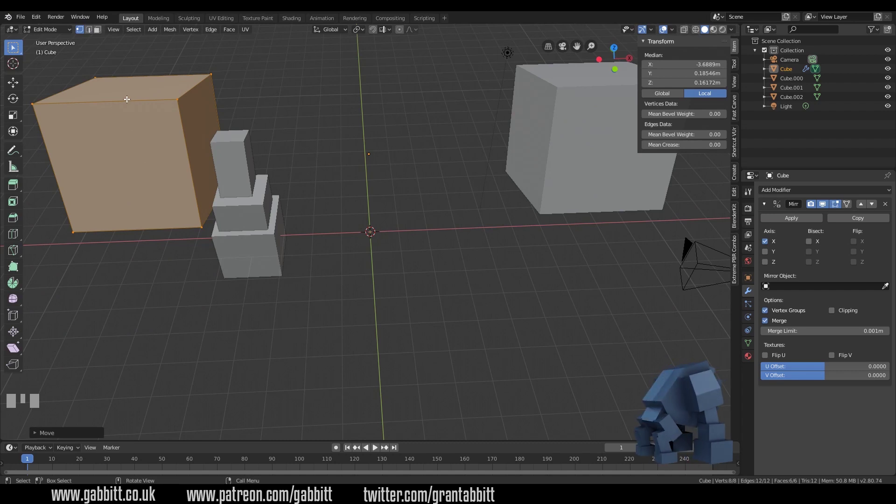
Loop cut the cube down the middle, delete one half's faces and enable Clipping on the Mirror modifier.
{"action": "key", "text": "ctrl+r"}
{"action": "left_click", "coordinate": [120, 98]}
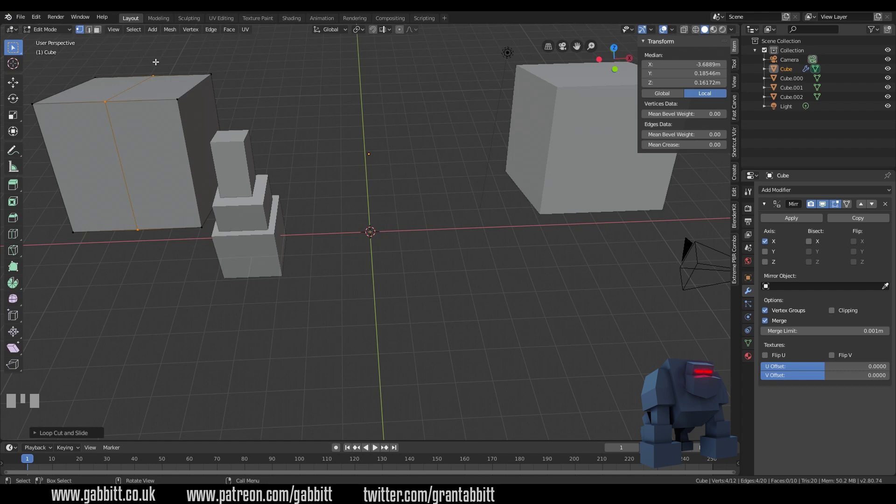
{"action": "key", "text": "3"}
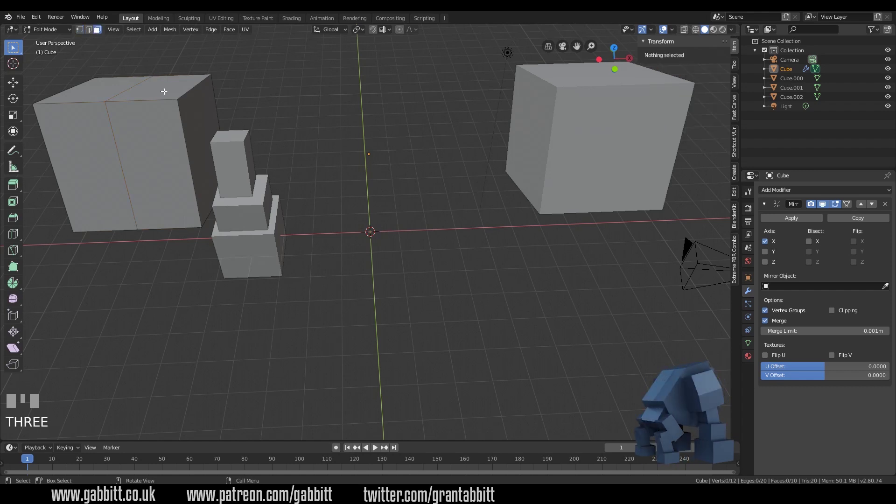
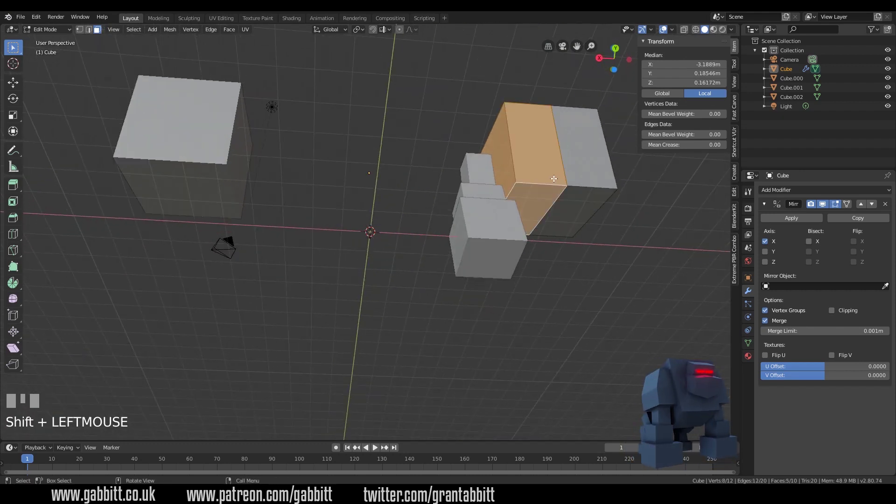
{"action": "key", "text": "Delete"}
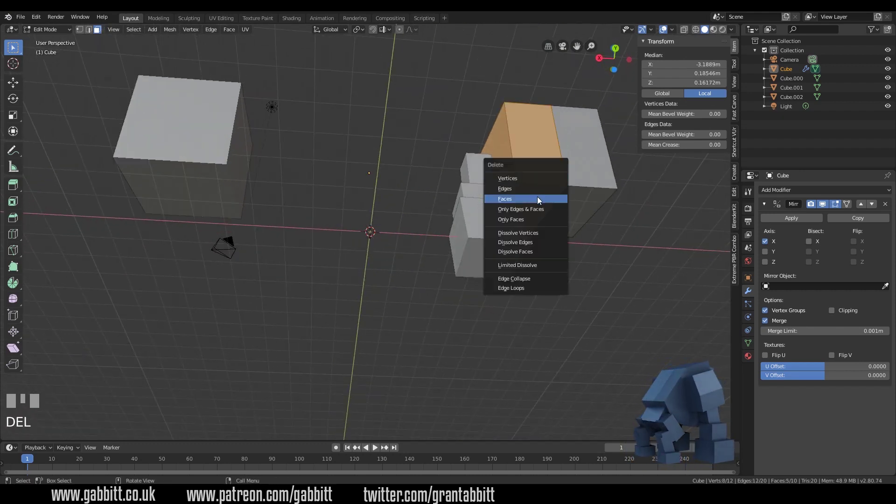
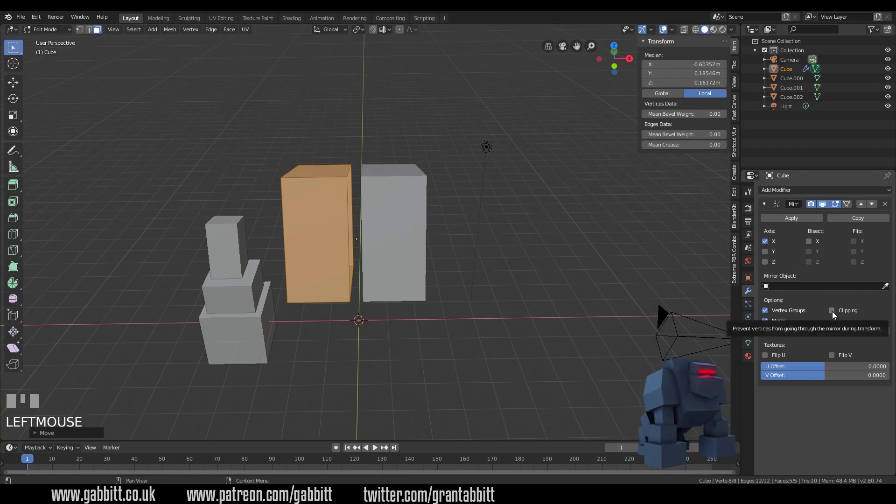
{"action": "left_click", "coordinate": [835, 316]}
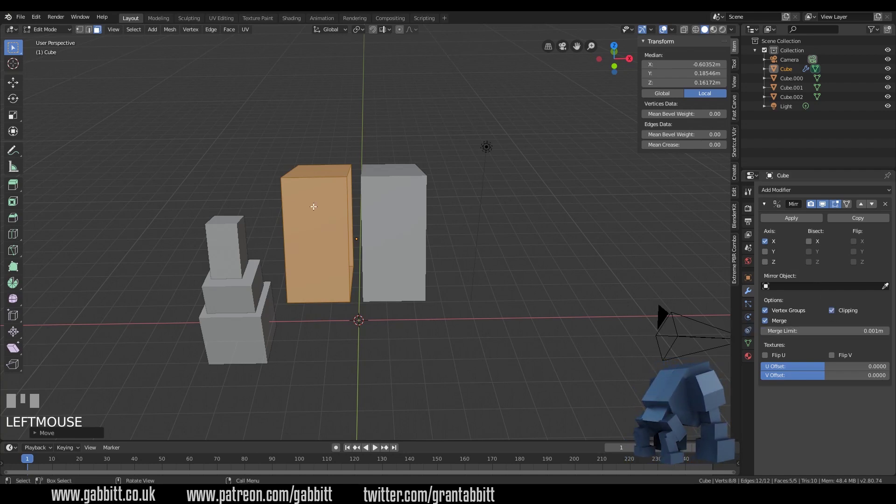
Move the remaining half along X until the mirrored halves meet at the centre as one block.
{"action": "key", "text": "g"}
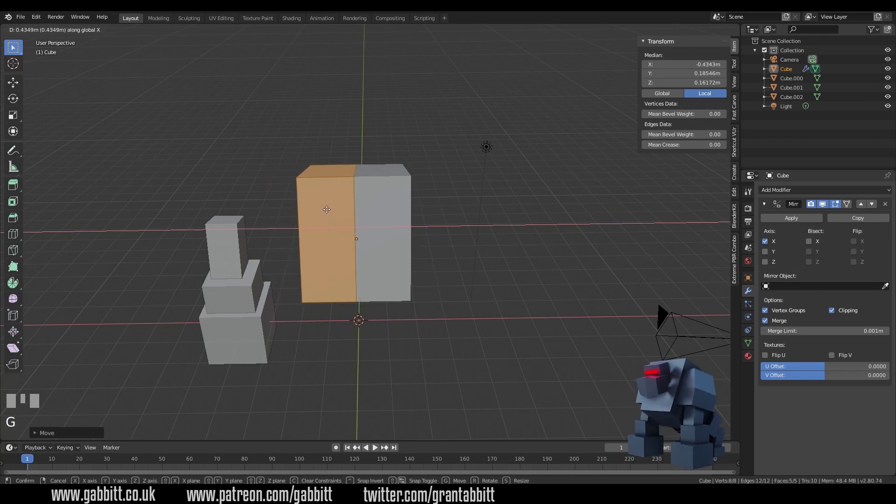
{"action": "left_click", "coordinate": [329, 208]}
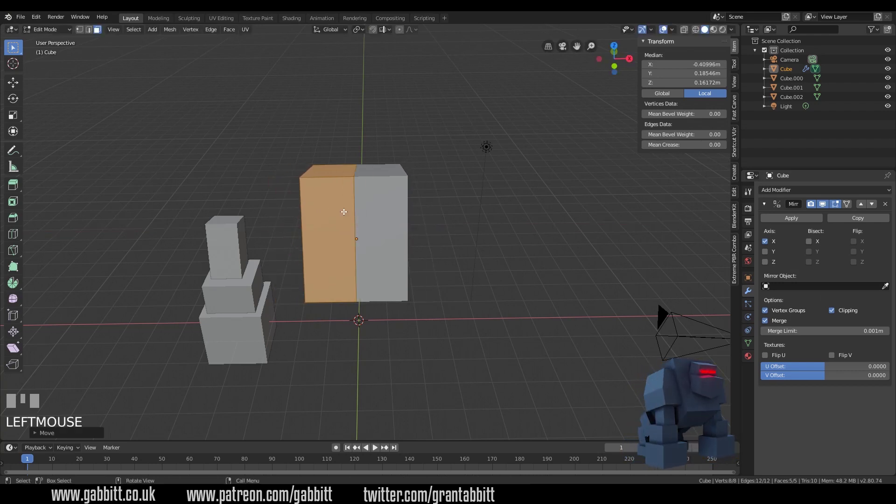
{"action": "key", "text": "g"}
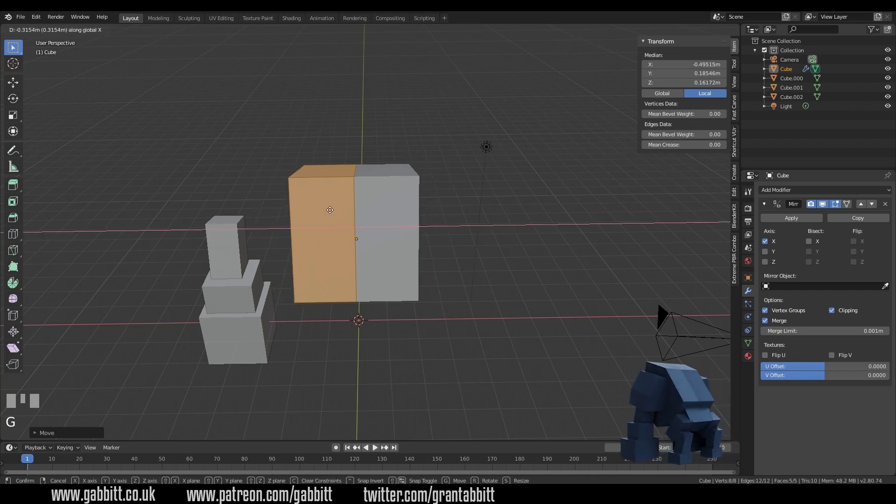
{"action": "left_click", "coordinate": [350, 207]}
{"action": "key", "text": "ctrl+z"}
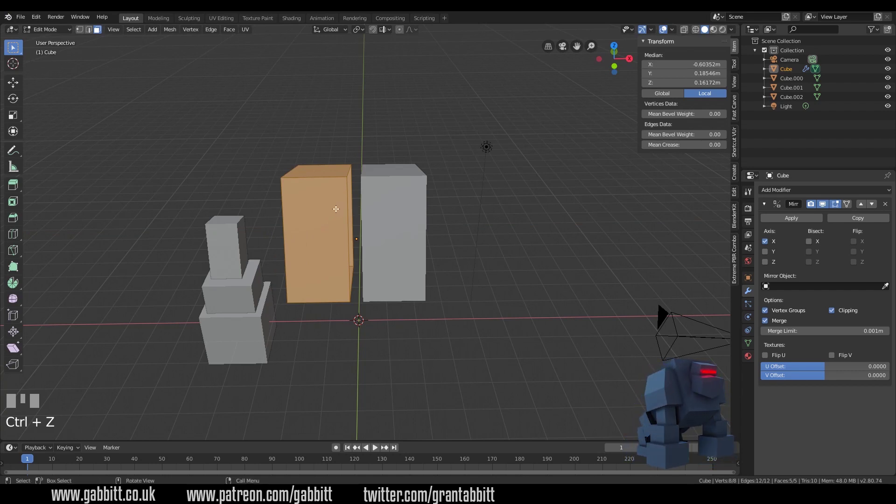
{"action": "key", "text": "g"}
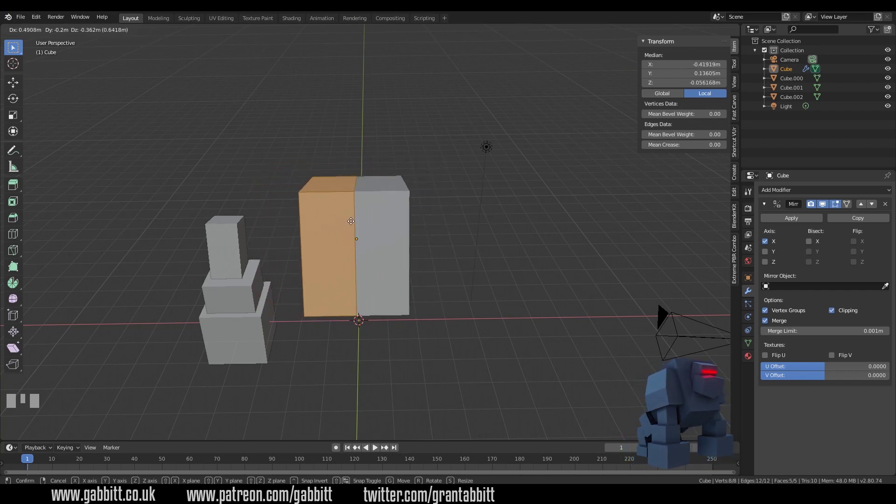
{"action": "left_click", "coordinate": [351, 218]}
{"action": "key", "text": "g"}
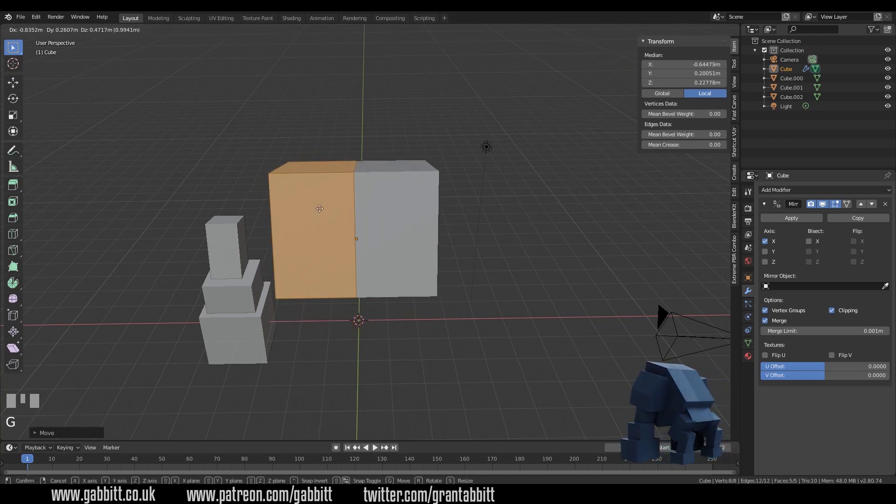
{"action": "left_click", "coordinate": [350, 211]}
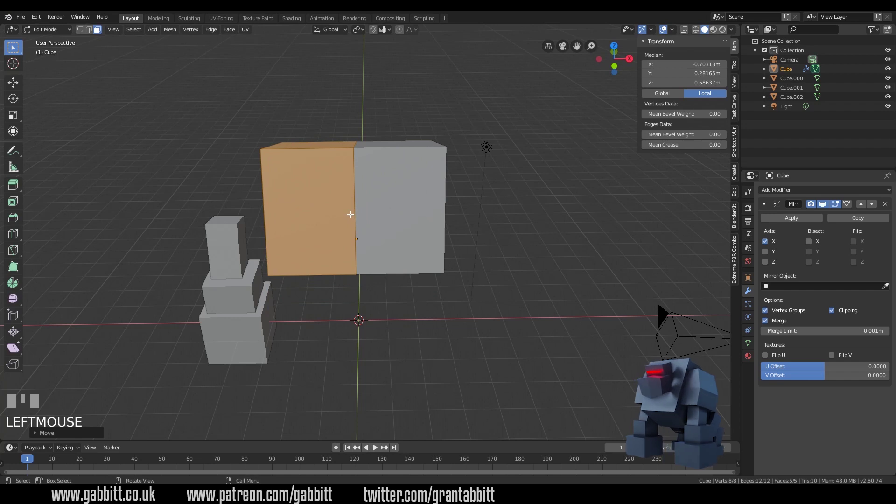
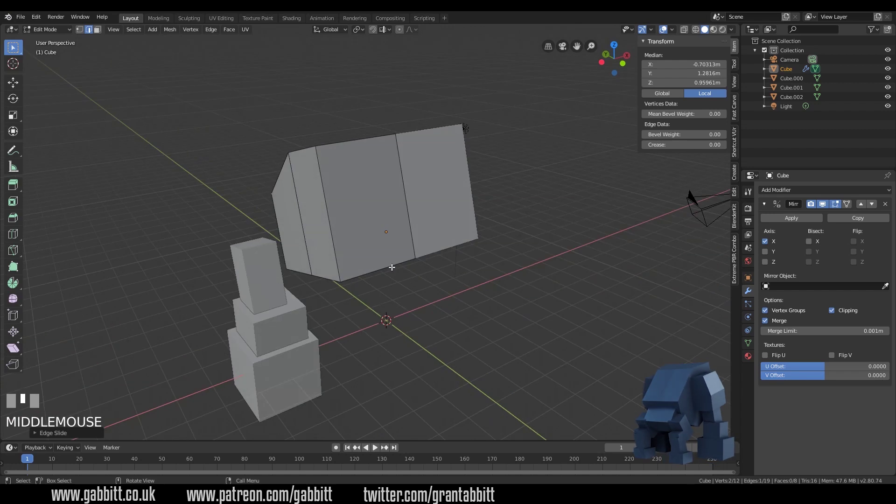
Leave Edit Mode, turn to the robot's front and select the top leg block.
{"action": "key", "text": "Tab"}
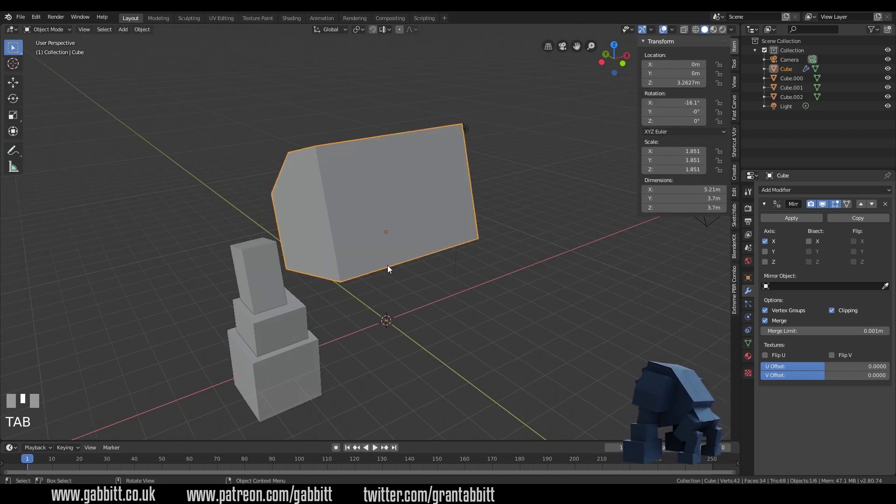
{"action": "left_click", "coordinate": [269, 297]}
{"action": "left_click_drag", "start_coordinate": [280, 333], "coordinate": [293, 374]}
{"action": "left_click_drag", "start_coordinate": [424, 373], "coordinate": [239, 255]}
{"action": "left_click", "coordinate": [239, 255]}
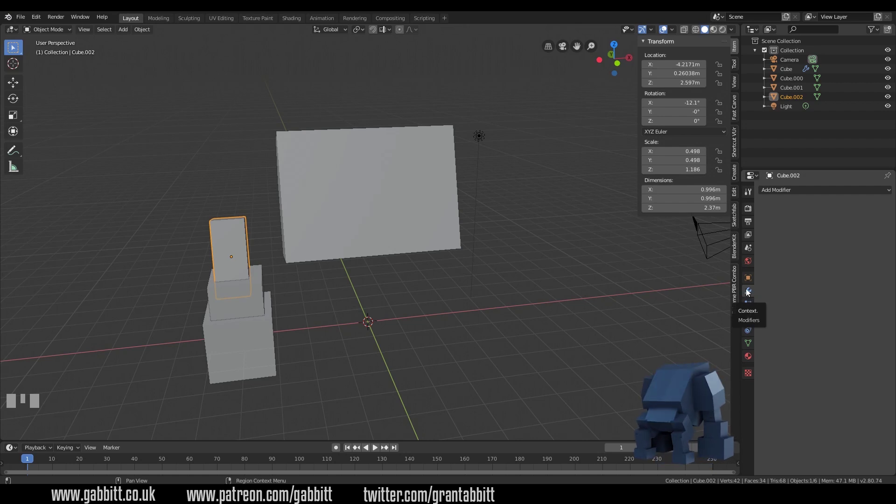
Give the top leg block a Mirror modifier on X.
{"action": "left_click_drag", "start_coordinate": [784, 194], "coordinate": [228, 250]}
{"action": "key", "text": "g"}
{"action": "right_click", "coordinate": [228, 251]}
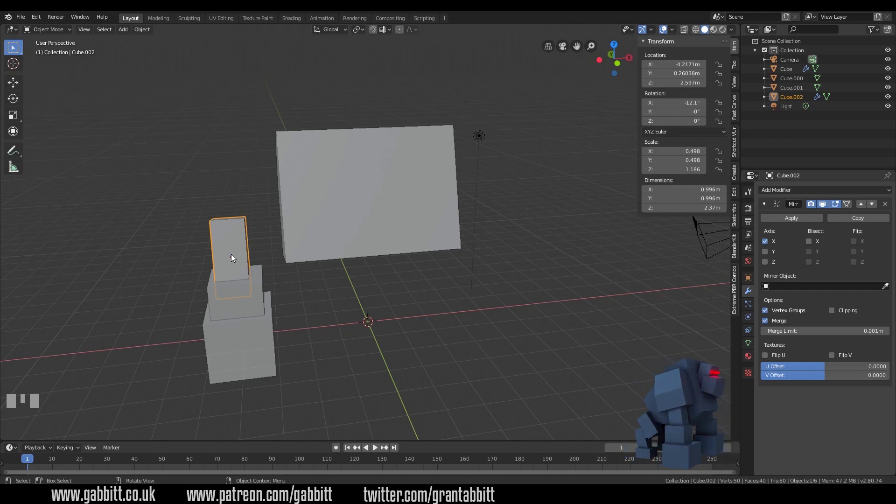
Set the top leg block's origin to the world centre so its mirror forms the other leg.
{"action": "left_click_drag", "start_coordinate": [412, 344], "coordinate": [145, 34]}
{"action": "key", "text": "KP_1"}
{"action": "left_click_drag", "start_coordinate": [144, 34], "coordinate": [266, 266]}
{"action": "middle_click", "coordinate": [312, 353]}
Move the middle block's origin to the world centre and mirror it to the right side.
{"action": "left_click_drag", "start_coordinate": [311, 353], "coordinate": [398, 368]}
{"action": "left_click_drag", "start_coordinate": [398, 368], "coordinate": [144, 34]}
{"action": "key", "text": "shift+s"}
{"action": "left_click_drag", "start_coordinate": [144, 33], "coordinate": [252, 332]}
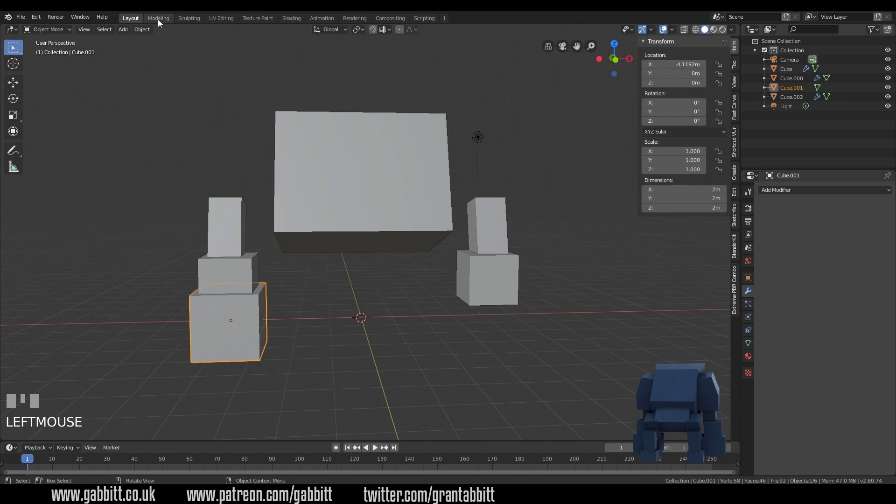
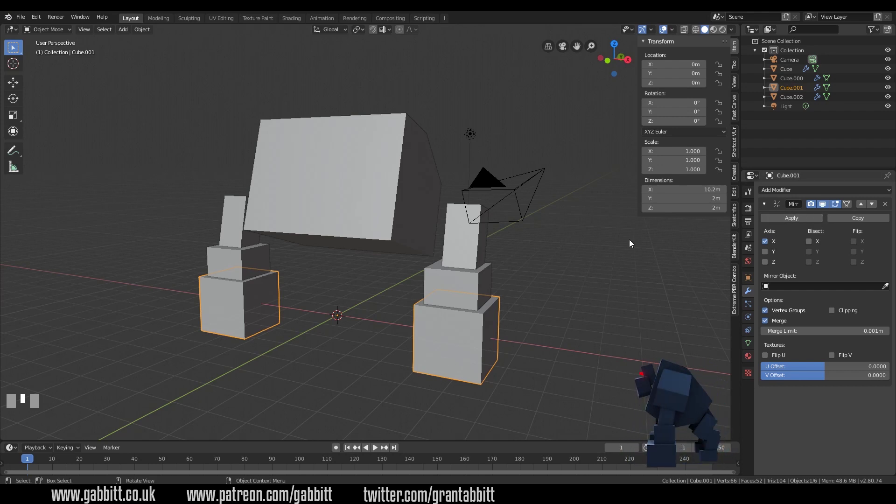
Duplicate a leg block to make a shoulder and place it beside the body top.
{"action": "middle_click", "coordinate": [241, 322]}
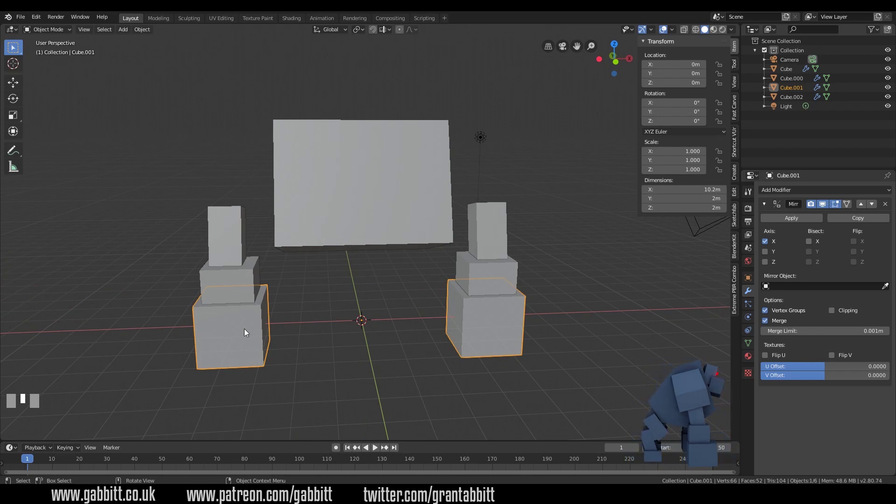
{"action": "key", "text": "shift+d"}
{"action": "left_click", "coordinate": [249, 199]}
{"action": "middle_click", "coordinate": [264, 233]}
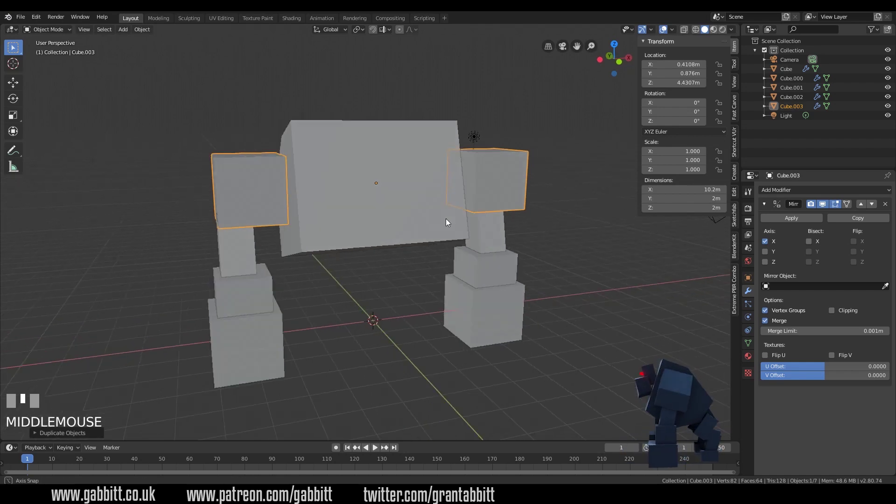
In front view, shift the mirrored shoulder pair slightly toward the centre atop the legs.
{"action": "left_click_drag", "start_coordinate": [637, 213], "coordinate": [360, 184]}
{"action": "key", "text": "KP_1"}
{"action": "key", "text": "g"}
{"action": "left_click", "coordinate": [360, 185]}
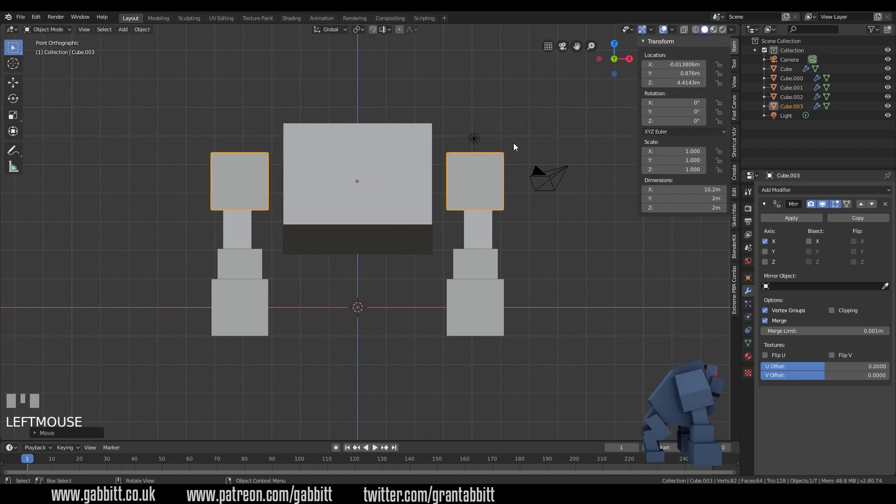
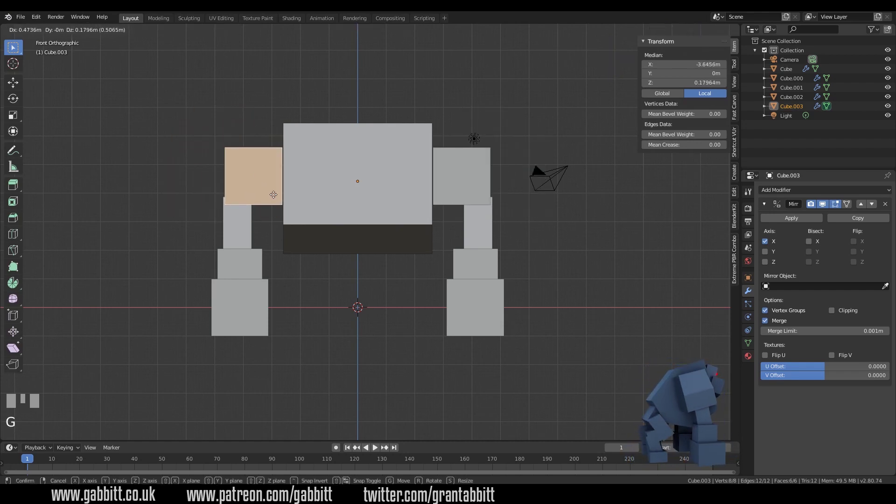
Enlarge the shoulder block to butt against the body and add a horizontal loop cut across it.
{"action": "left_click", "coordinate": [275, 191]}
{"action": "key", "text": "s"}
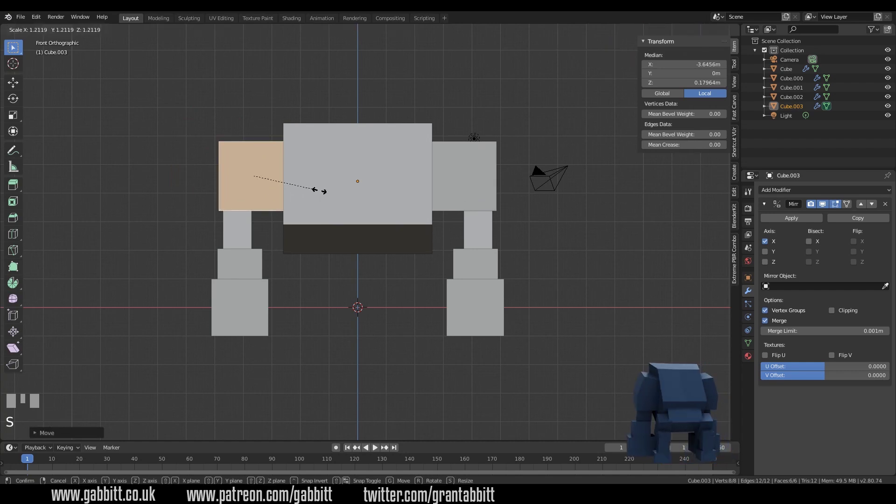
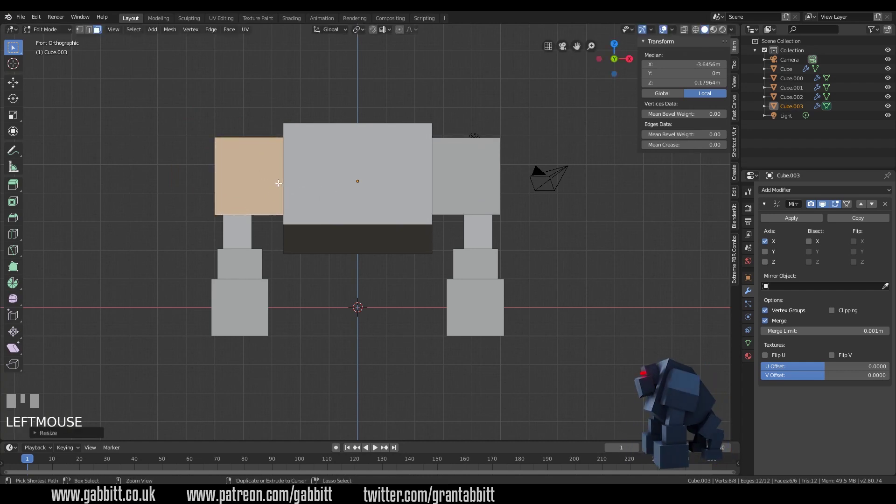
{"action": "key", "text": "ctrl+r"}
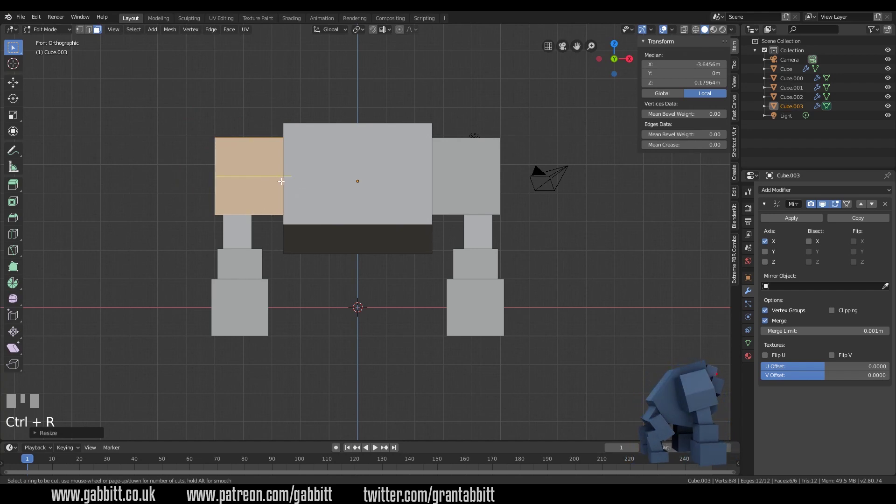
{"action": "left_click", "coordinate": [281, 178]}
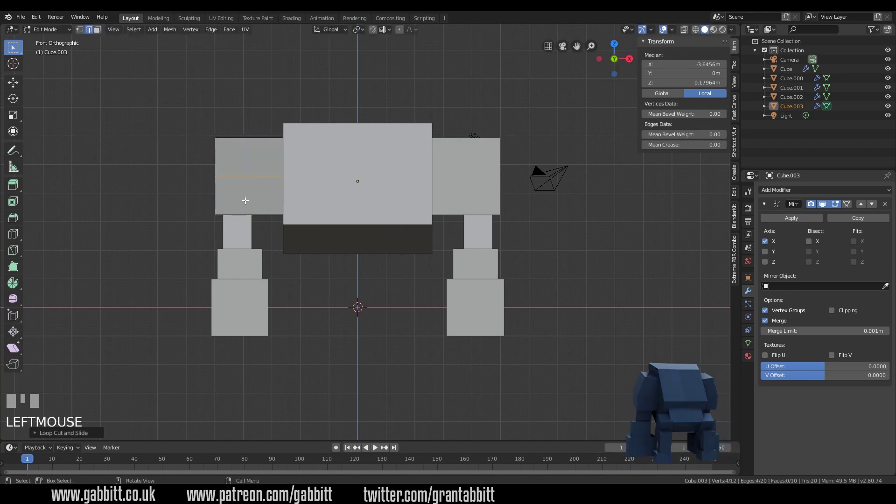
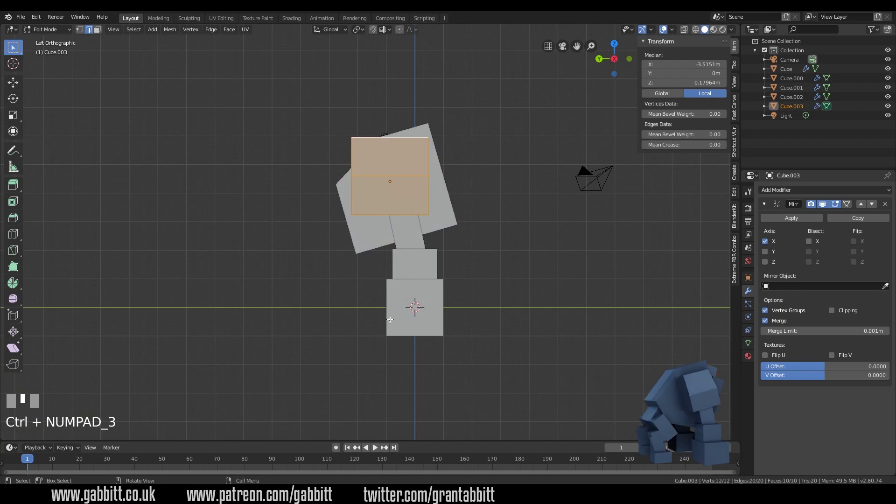
View the robot from the right and then the left side.
{"action": "key", "text": "KP_3"}
{"action": "key", "text": "ctrl+KP_3"}
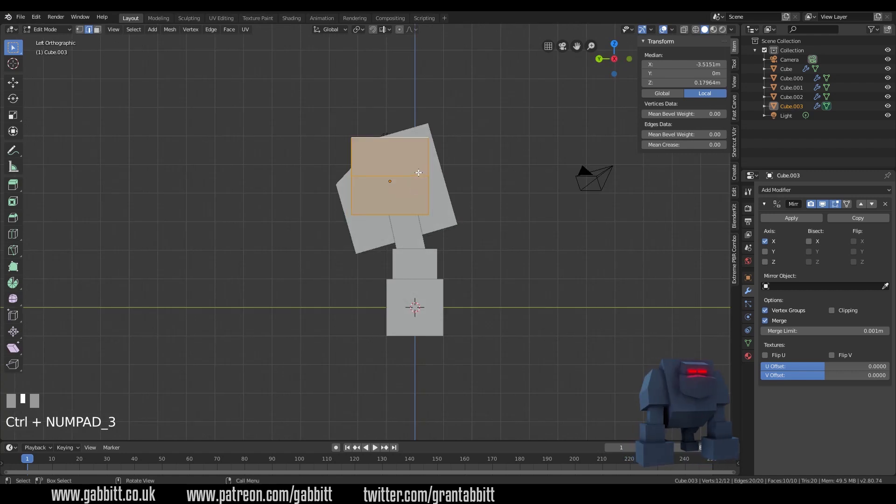
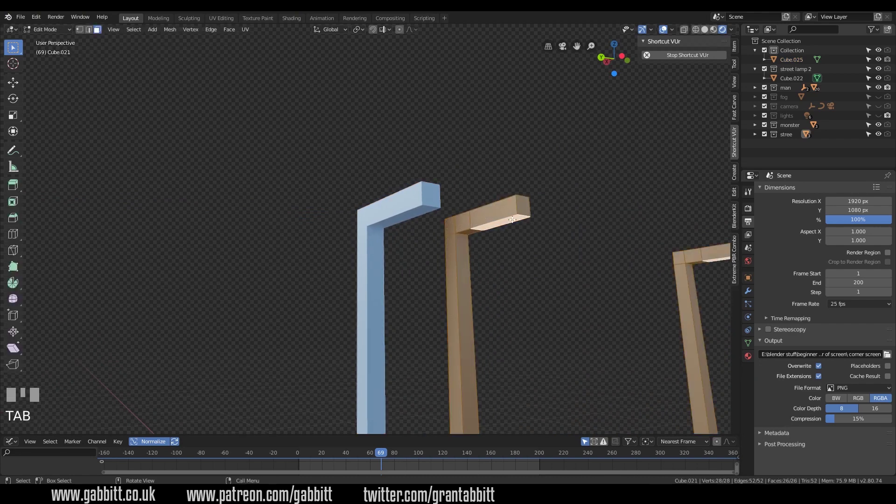
Add an edge loop across the front lamp post's horizontal arm near the bend.
{"action": "left_click", "coordinate": [401, 216]}
{"action": "key", "text": "Tab"}
{"action": "key", "text": "ctrl+r"}
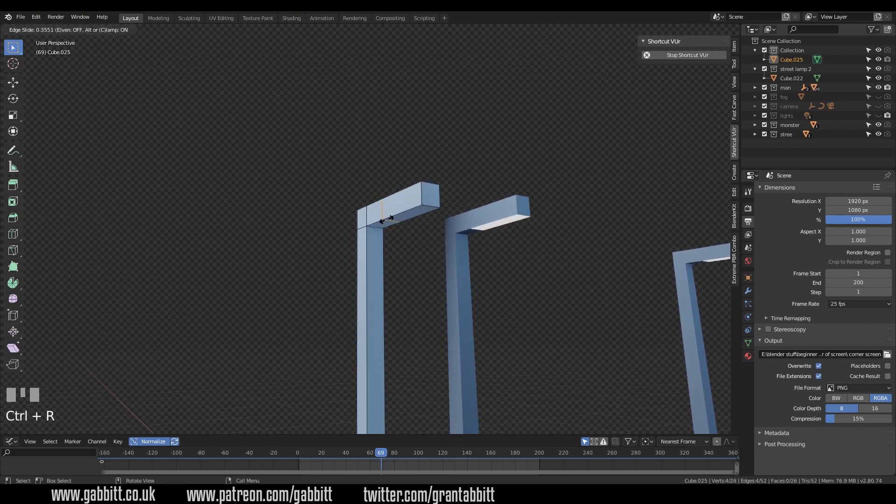